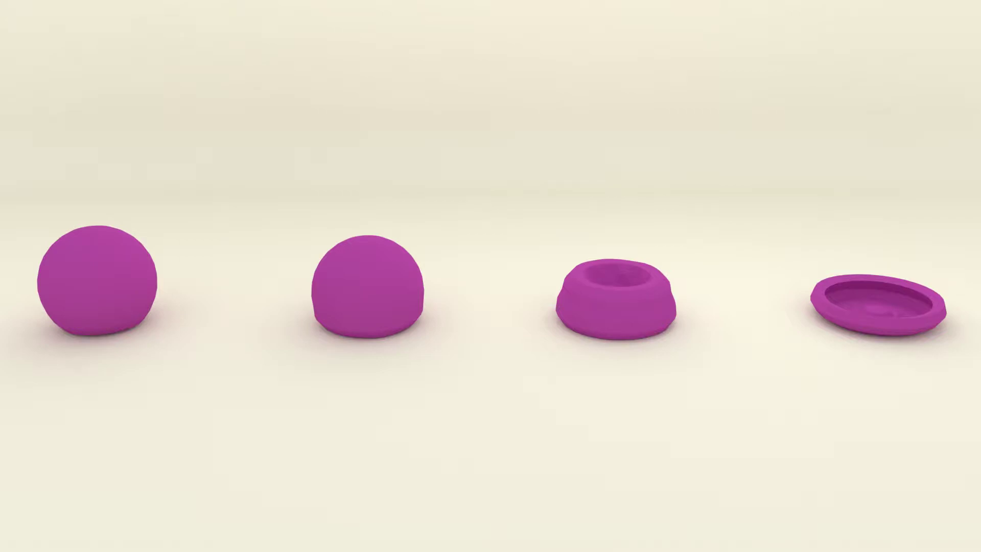
Show the default cube scene and switch the render engine to Cycles Render.
{"action": "left_click_drag", "start_coordinate": [636, 169], "coordinate": [425, 111]}
{"action": "key", "text": "KP_5"}
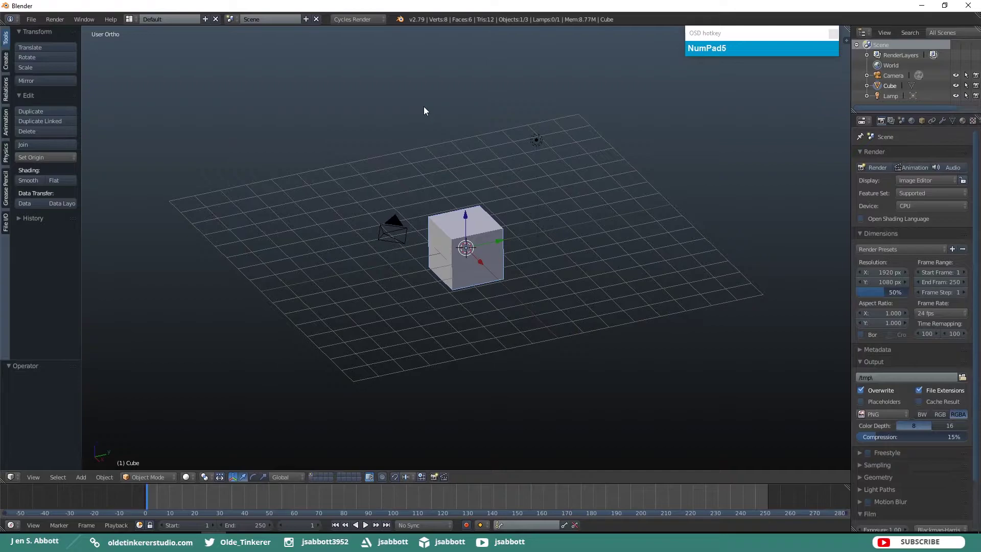
Delete the default cube and add a plane scaled up 10 times as the ground.
{"action": "key", "text": "x"}
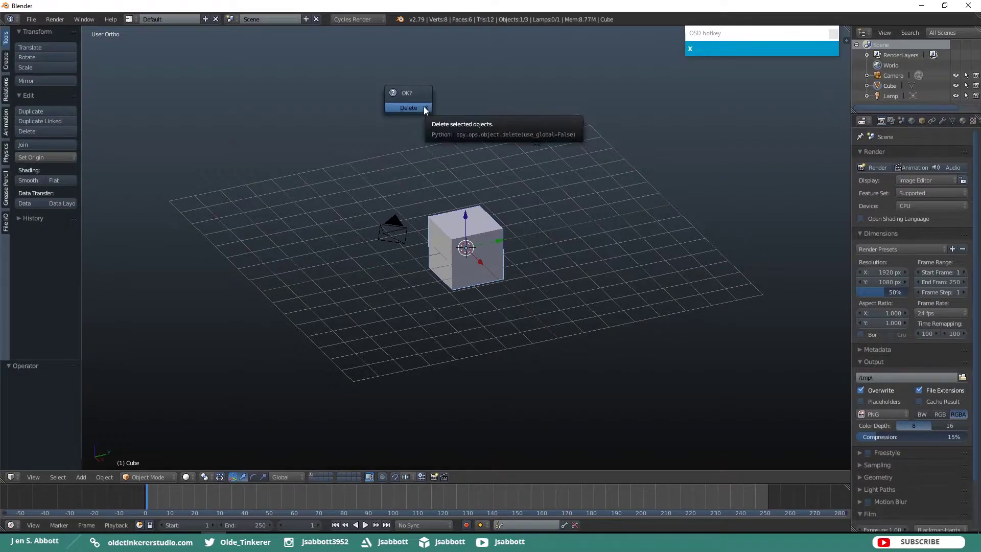
{"action": "left_click", "coordinate": [420, 111]}
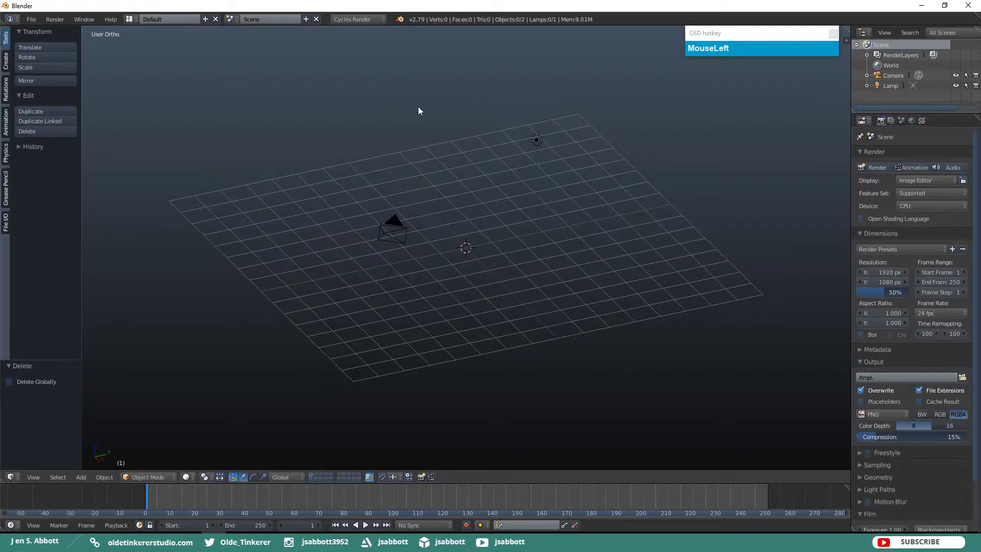
{"action": "key", "text": "shift+a"}
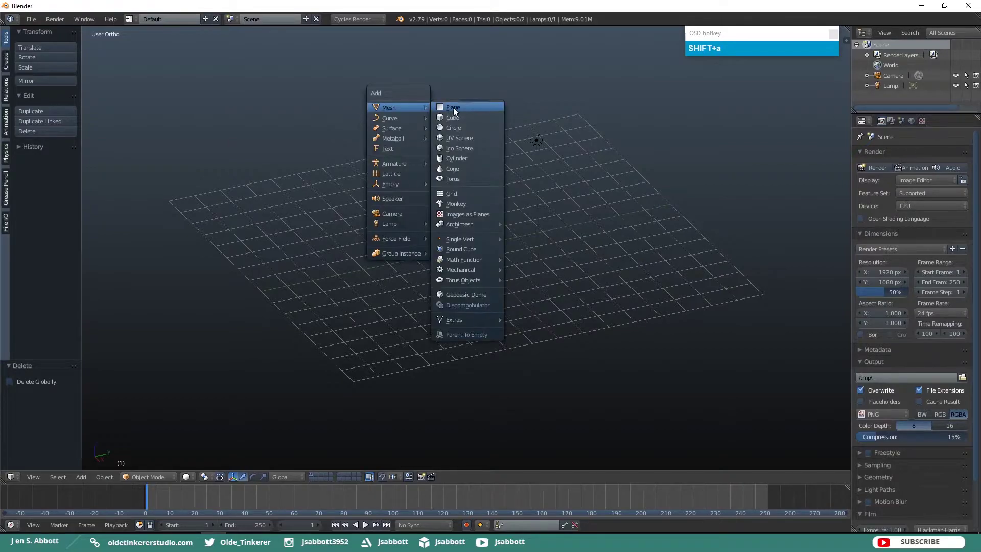
{"action": "left_click", "coordinate": [457, 112]}
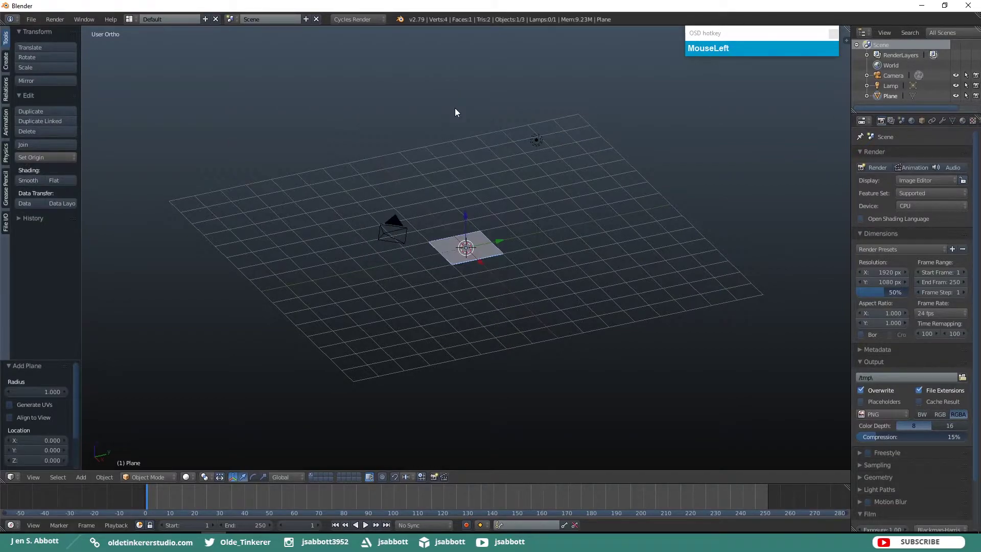
{"action": "key", "text": "s"}
{"action": "key", "text": "KP_1"}
{"action": "key", "text": "KP_0"}
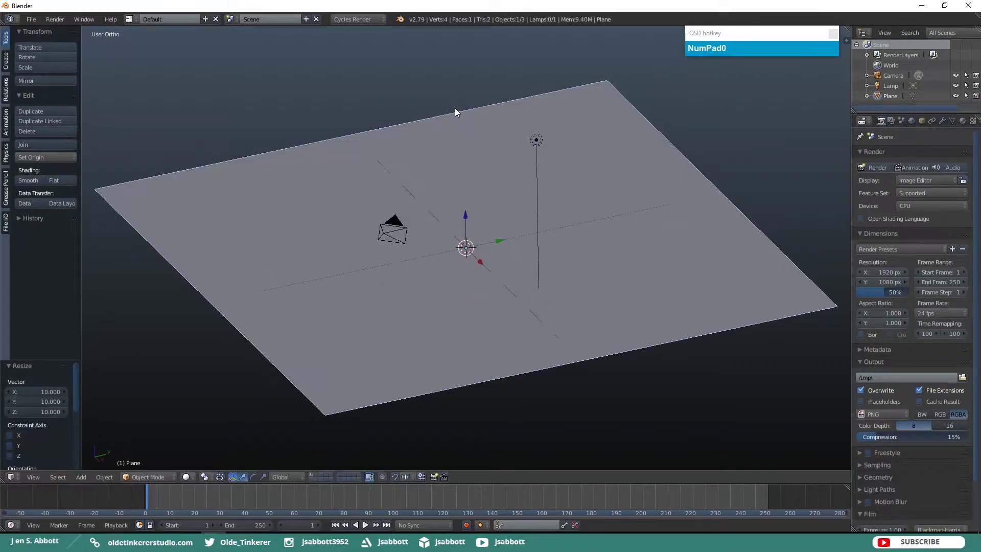
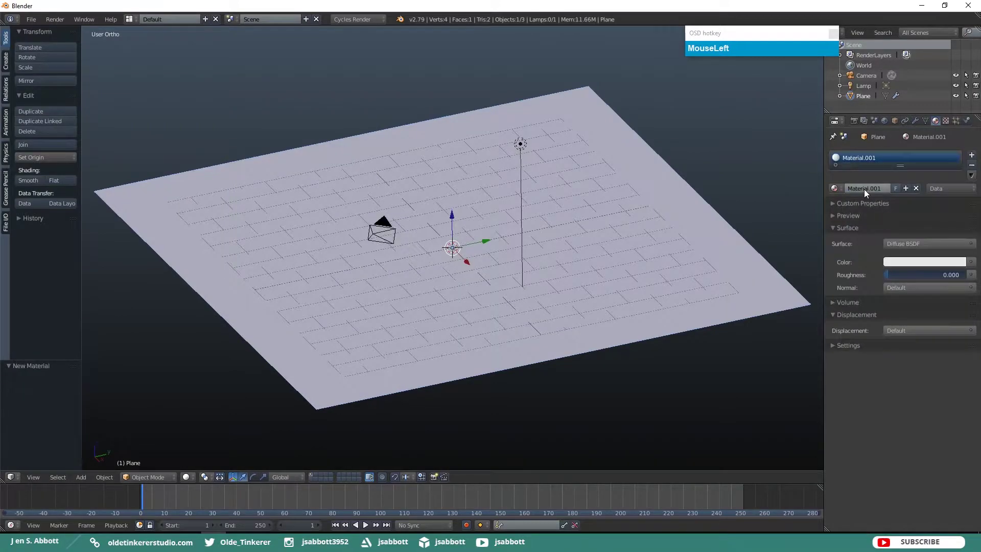
Name the plane's material 'plane' and set its diffuse colour to cream hex E7EAD3.
{"action": "type", "text": "MouseLeftplane"}
{"action": "key", "text": "Return"}
{"action": "left_click", "coordinate": [922, 267]}
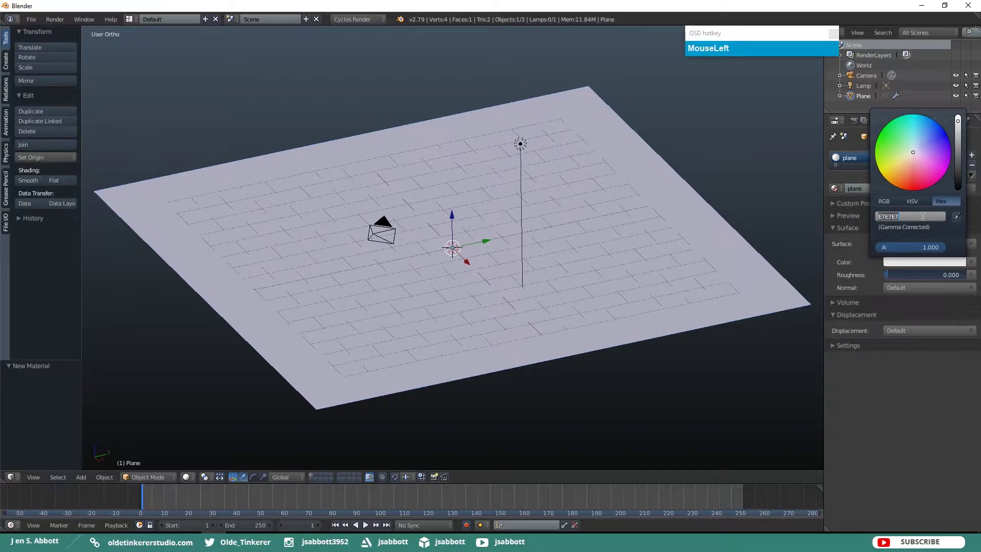
{"action": "key", "text": "e"}
{"action": "key", "text": "KP_7"}
{"action": "key", "text": "e"}
{"action": "key", "text": "KP_4"}
{"action": "key", "text": "KP_4"}
{"action": "key", "text": "KP_3"}
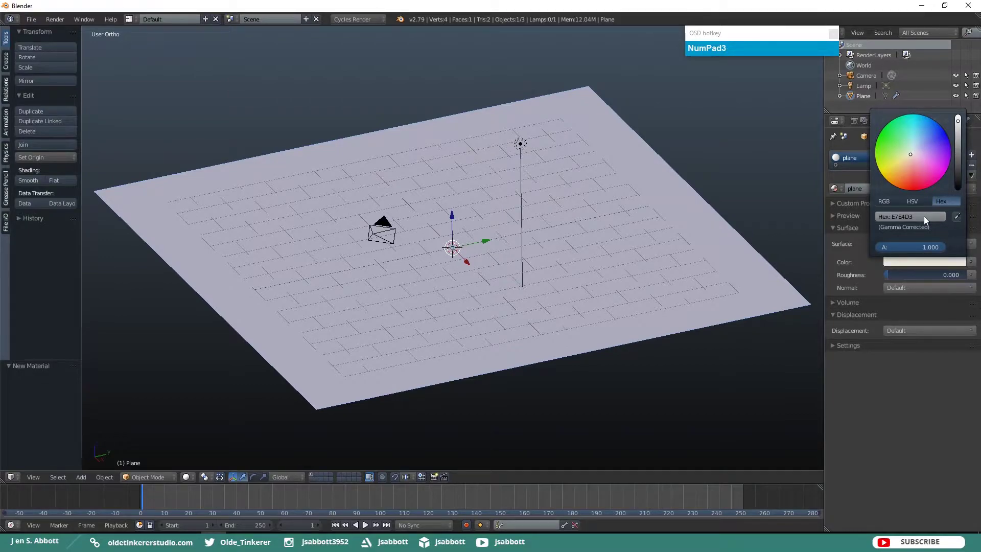
{"action": "left_click_drag", "start_coordinate": [835, 348], "coordinate": [705, 292]}
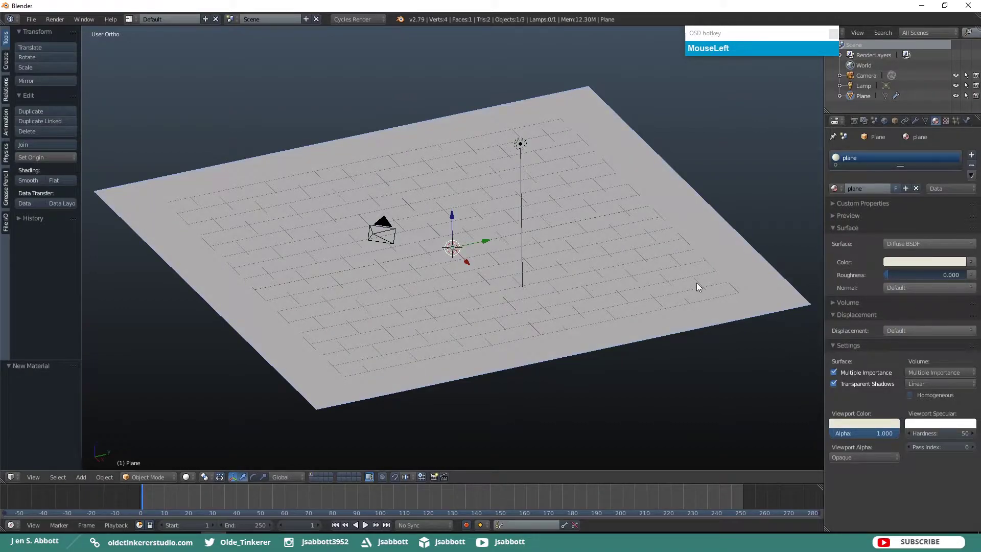
Add a UV sphere raised about 3.8 units above the plane, viewed from front then top.
{"action": "key", "text": "KP_1"}
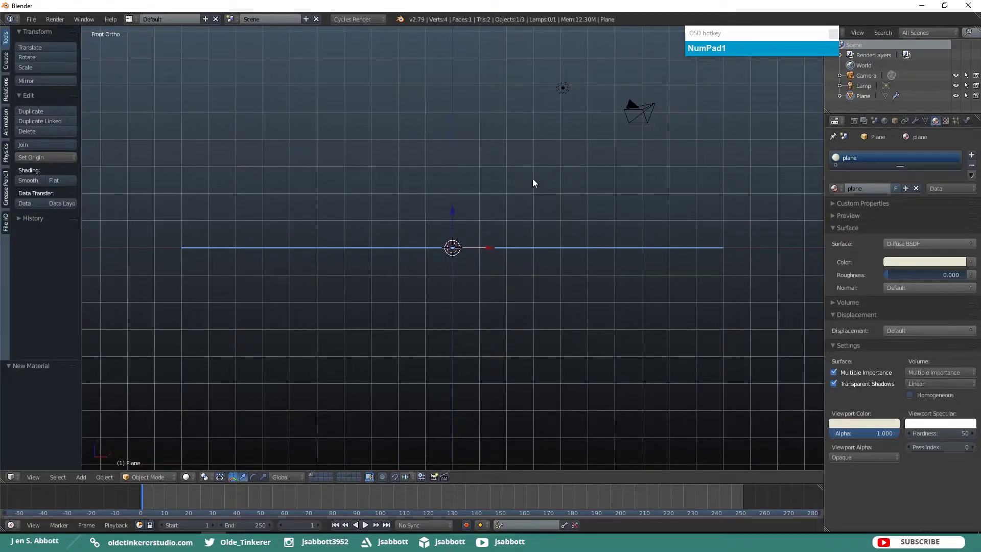
{"action": "key", "text": "shift+a"}
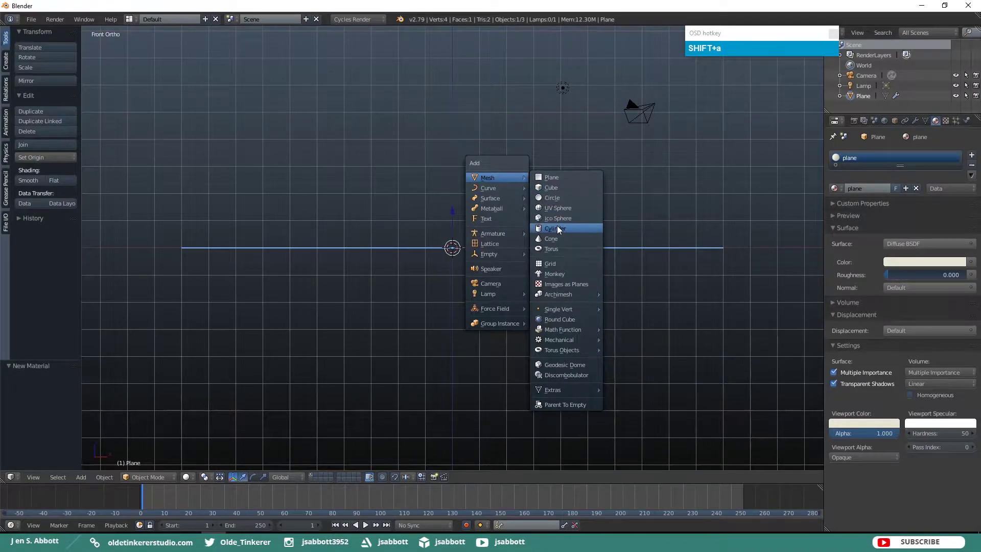
{"action": "left_click_drag", "start_coordinate": [559, 213], "coordinate": [576, 145]}
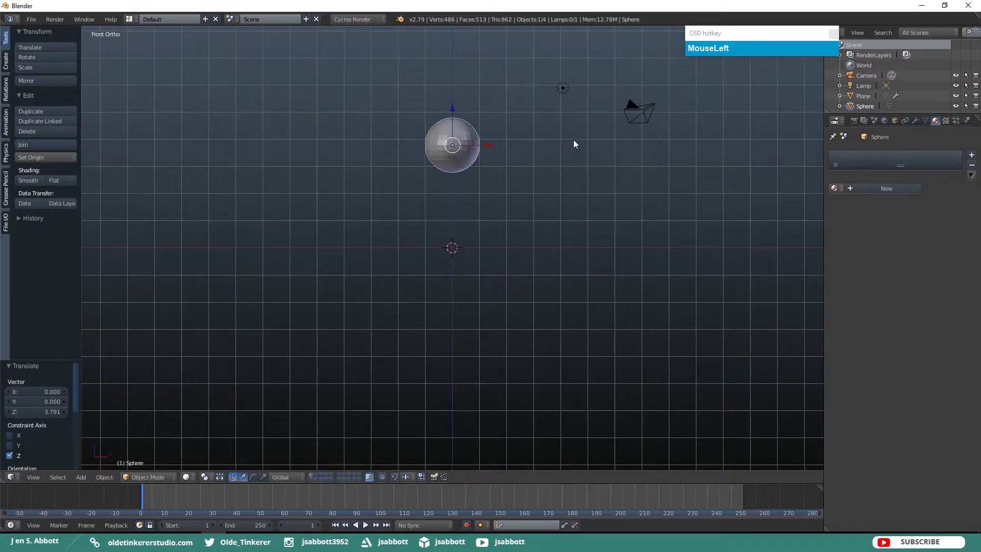
{"action": "key", "text": "KP_7"}
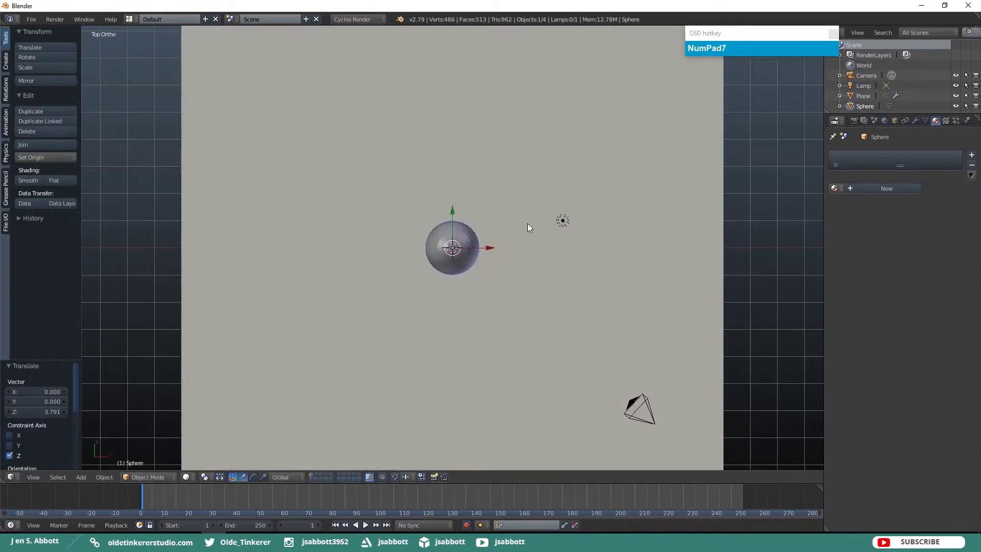
Shift the sphere left and give it a material 'sphere' with purple hex B1509C.
{"action": "left_click_drag", "start_coordinate": [488, 252], "coordinate": [357, 258]}
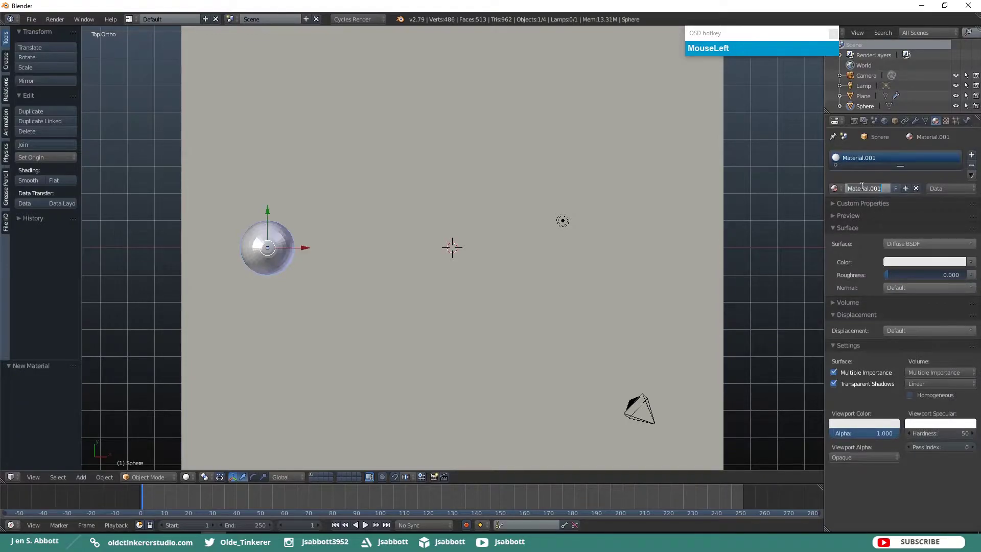
{"action": "type", "text": "sphere"}
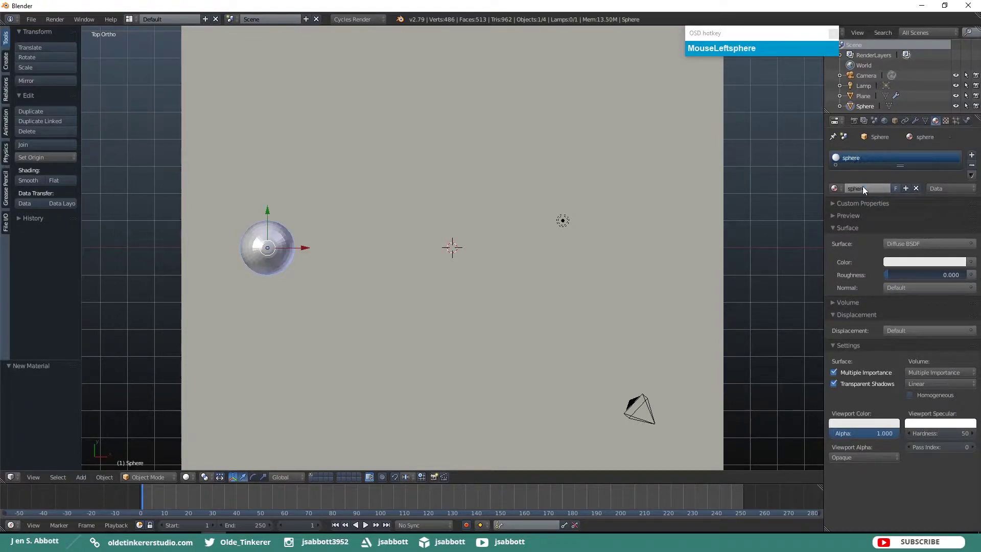
{"action": "left_click", "coordinate": [923, 271]}
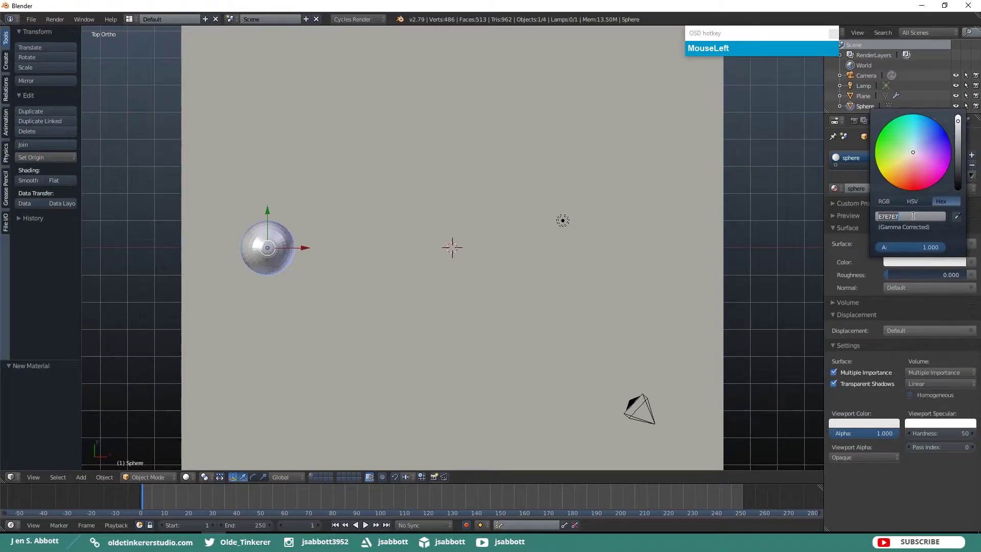
{"action": "key", "text": "b"}
{"action": "key", "text": "KP_1"}
{"action": "key", "text": "KP_5"}
{"action": "key", "text": "KP_0"}
{"action": "key", "text": "KP_9"}
{"action": "key", "text": "c"}
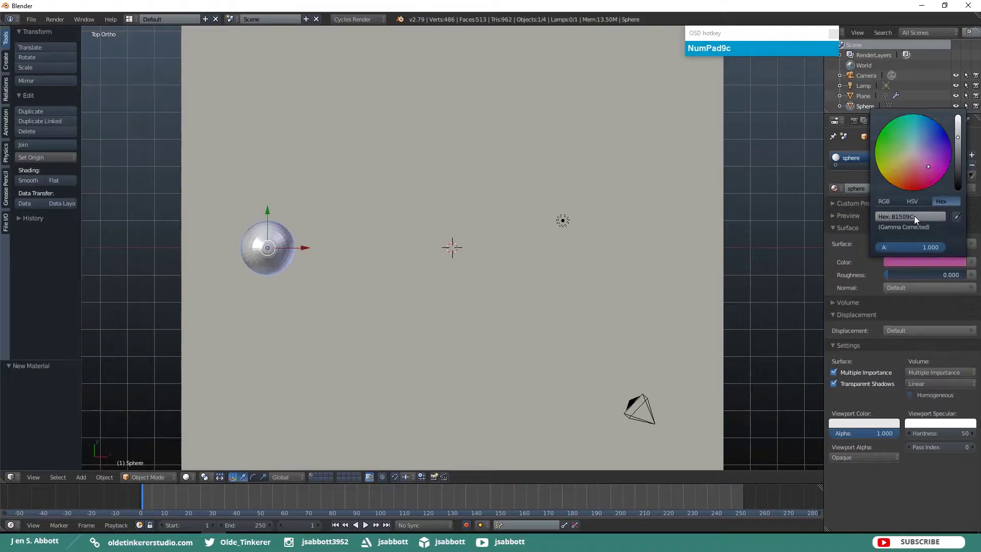
Enable Soft Body physics on the sphere and duplicate it into a row of four across the plane.
{"action": "left_click", "coordinate": [850, 429]}
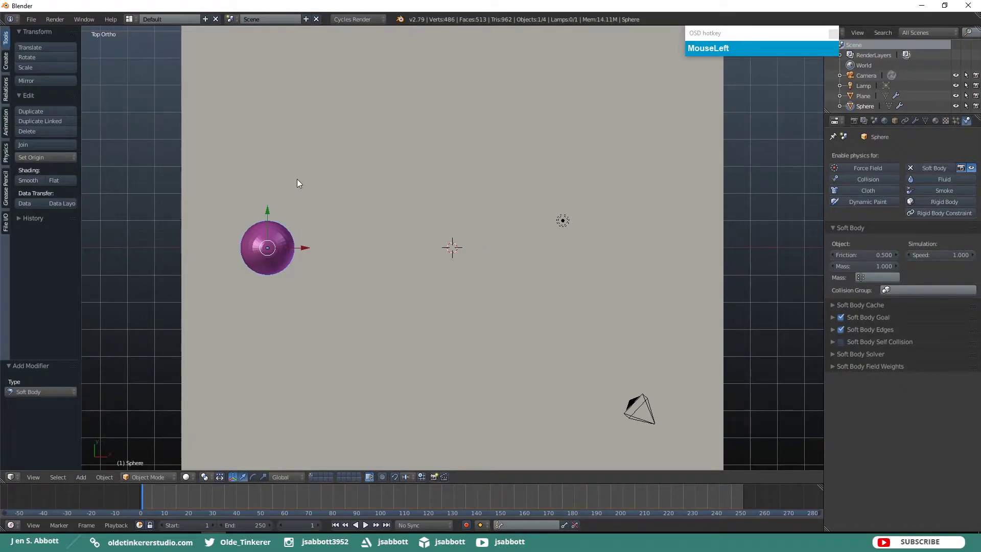
{"action": "key", "text": "shift+d"}
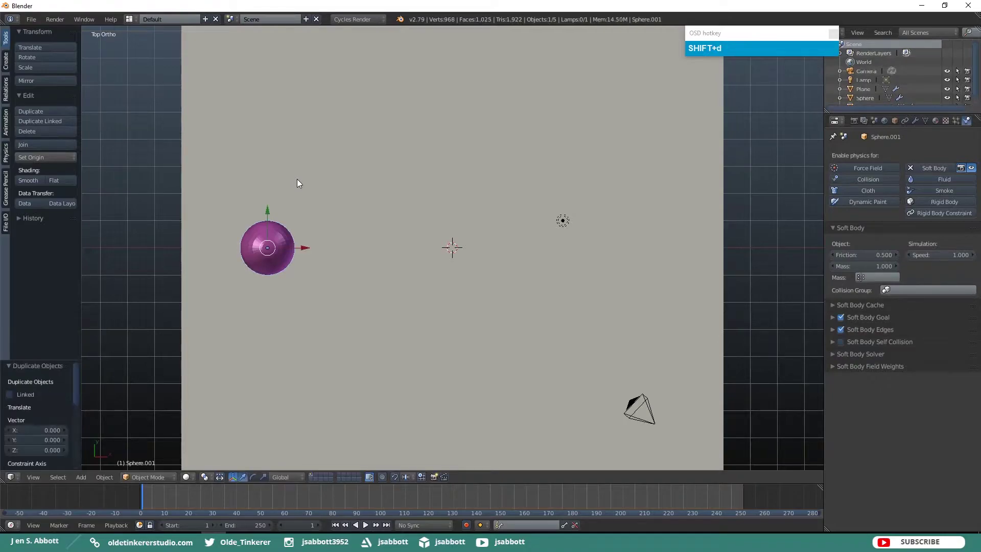
{"action": "left_click_drag", "start_coordinate": [309, 251], "coordinate": [437, 246]}
{"action": "key", "text": "shift+d"}
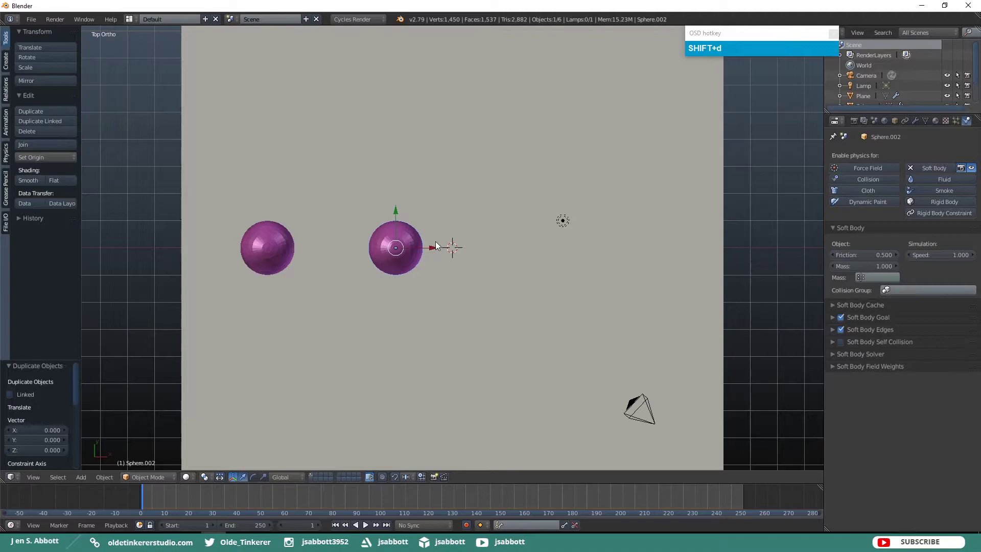
{"action": "left_click_drag", "start_coordinate": [436, 251], "coordinate": [556, 244]}
{"action": "key", "text": "shift+d"}
{"action": "left_click_drag", "start_coordinate": [556, 251], "coordinate": [685, 252]}
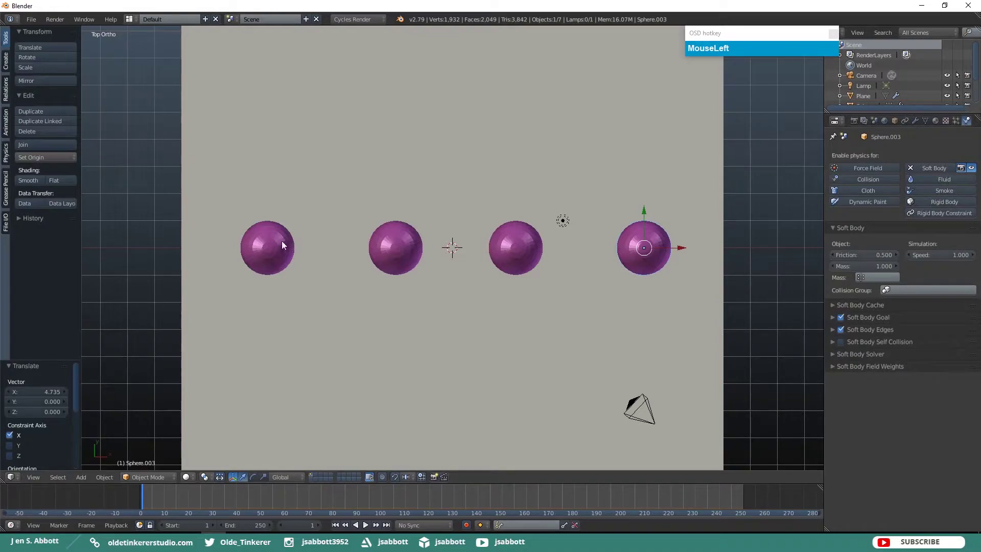
Select the leftmost sphere and orbit to see the four spheres hovering above the plane.
{"action": "right_click", "coordinate": [284, 245]}
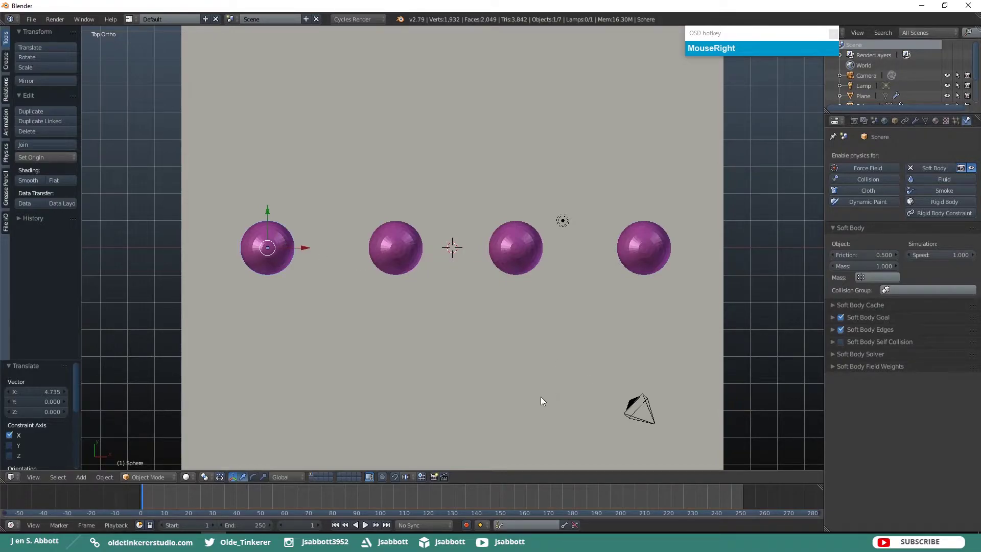
{"action": "left_click_drag", "start_coordinate": [545, 417], "coordinate": [500, 316]}
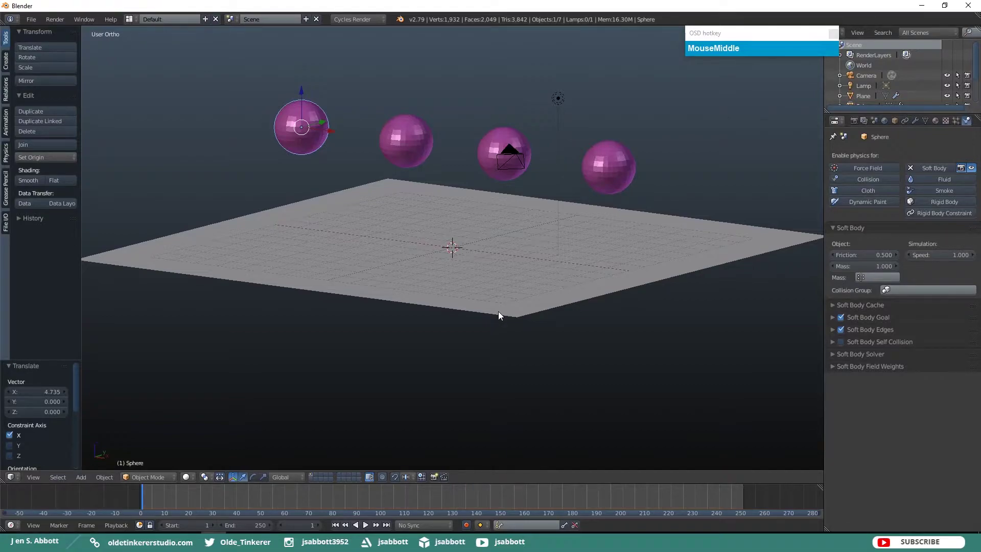
{"action": "left_click", "coordinate": [494, 318]}
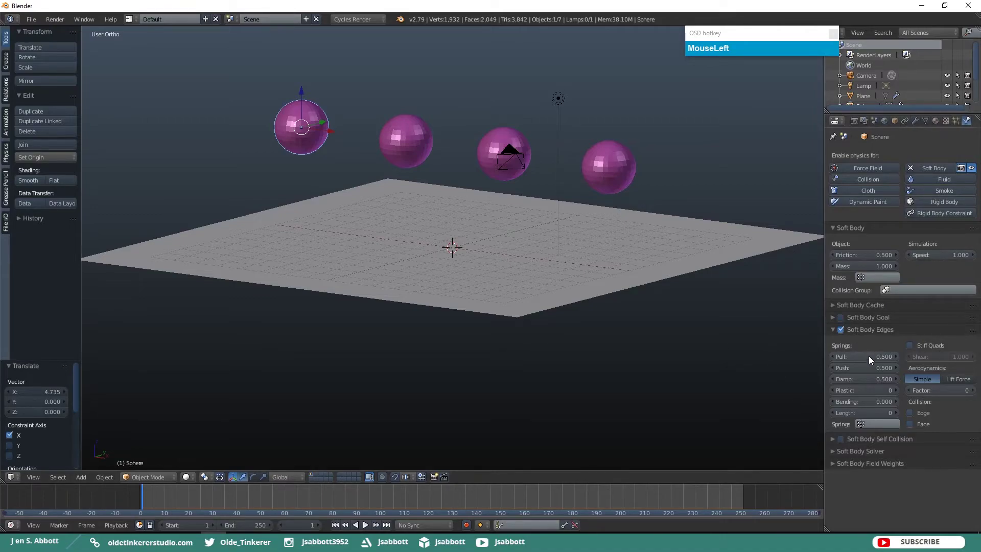
Set the first sphere's edge springs to Pull 0.9, Push 0.9, Damp 0.5, Plastic 55, Bending 10.
{"action": "key", "text": "KP_Decimal"}
{"action": "key", "text": "KP_9"}
{"action": "key", "text": "Tab"}
{"action": "key", "text": "KP_Decimal"}
{"action": "key", "text": "KP_9"}
{"action": "key", "text": "Tab"}
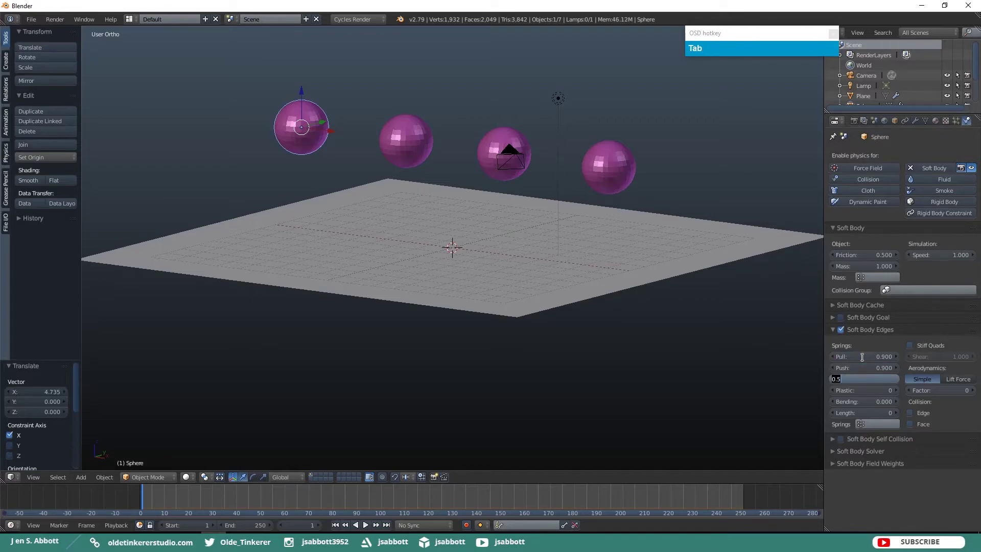
{"action": "key", "text": "KP_Decimal"}
{"action": "key", "text": "KP_5"}
{"action": "key", "text": "Tab"}
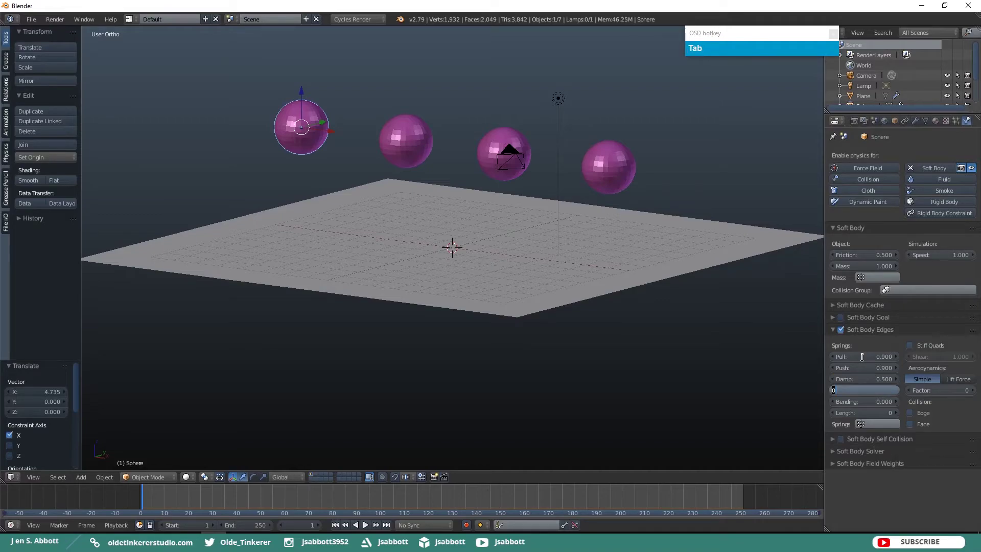
{"action": "key", "text": "KP_5"}
{"action": "key", "text": "Tab"}
{"action": "key", "text": "KP_1"}
{"action": "key", "text": "KP_0"}
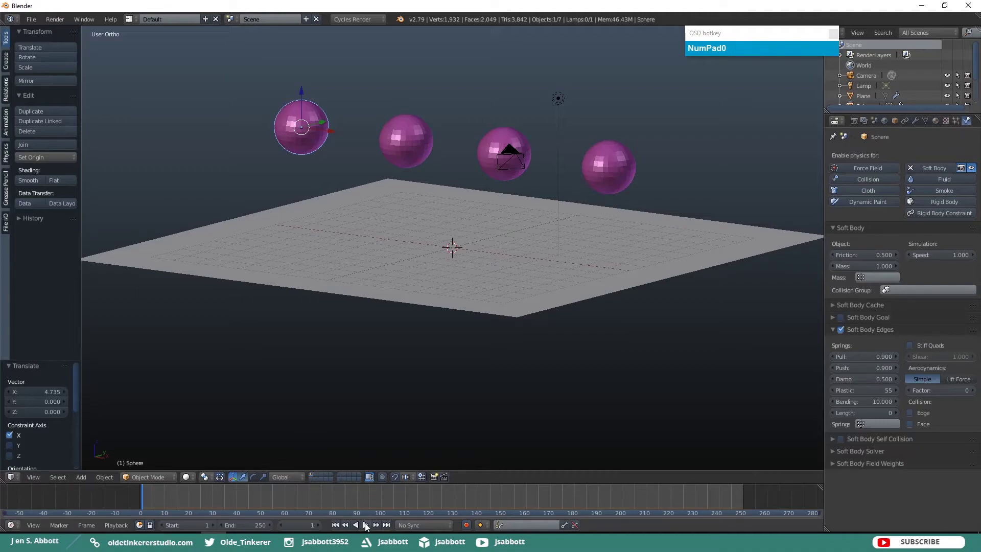
Play the drop, then hide Sphere in the Outliner and select Sphere.001.
{"action": "left_click", "coordinate": [366, 527]}
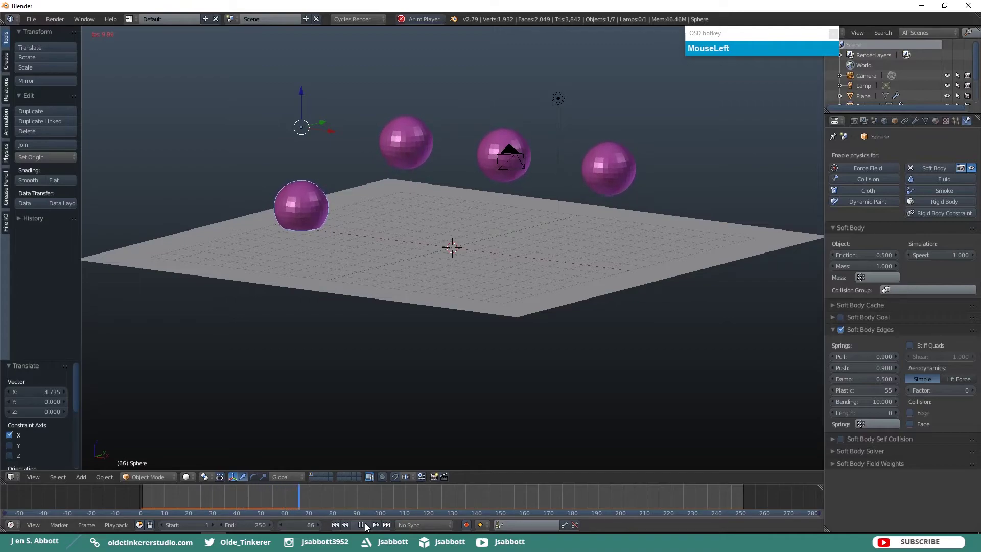
{"action": "left_click_drag", "start_coordinate": [367, 527], "coordinate": [416, 147]}
{"action": "left_click_drag", "start_coordinate": [412, 142], "coordinate": [412, 142]}
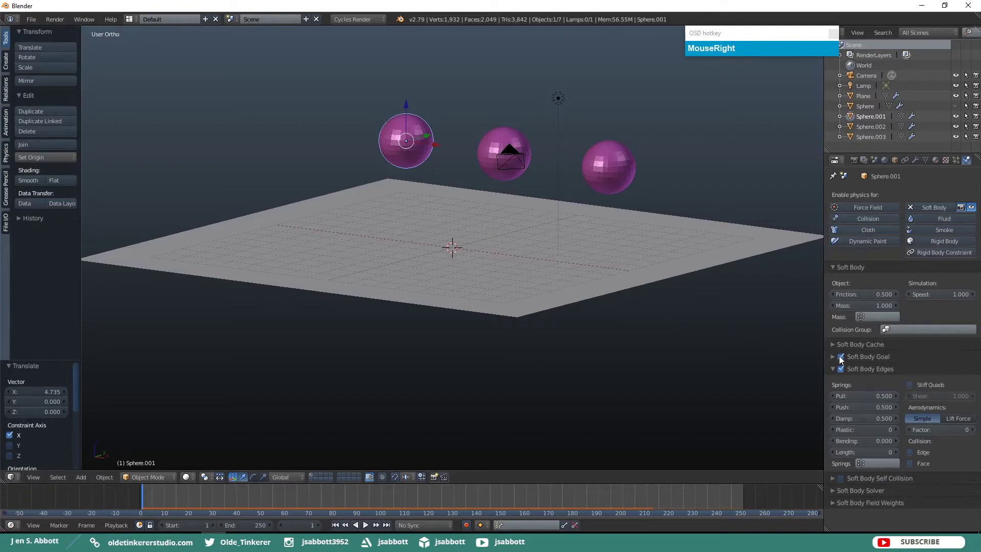
Disable Soft Body Goal and set Pull 0.7, Push 0.7, Damp 0.3, Plastic 30, Bending 8.
{"action": "left_click_drag", "start_coordinate": [841, 360], "coordinate": [841, 361]}
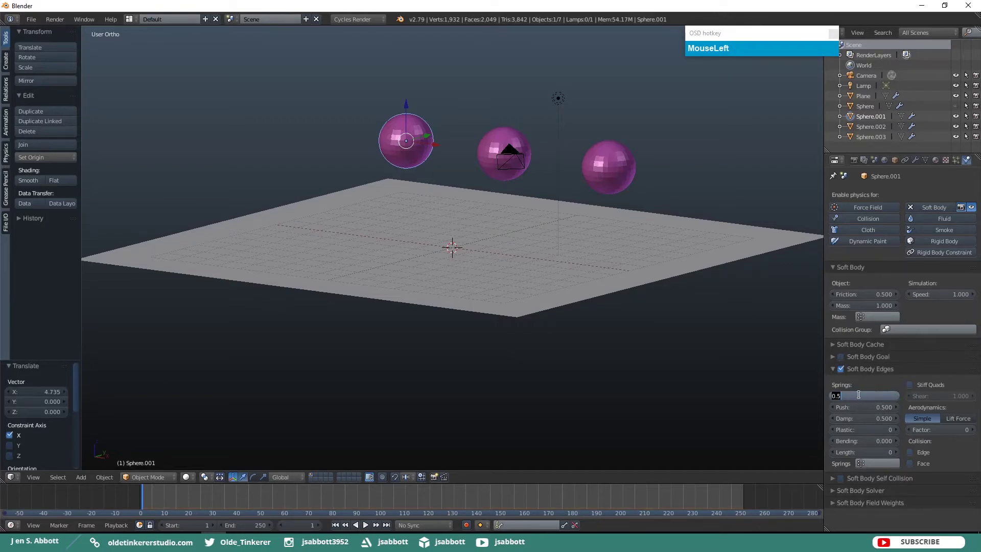
{"action": "key", "text": "KP_Decimal"}
{"action": "key", "text": "KP_7"}
{"action": "key", "text": "Tab"}
{"action": "key", "text": "KP_Decimal"}
{"action": "key", "text": "KP_7"}
{"action": "key", "text": "Tab"}
{"action": "key", "text": "KP_Decimal"}
{"action": "key", "text": "KP_3"}
{"action": "key", "text": "Tab"}
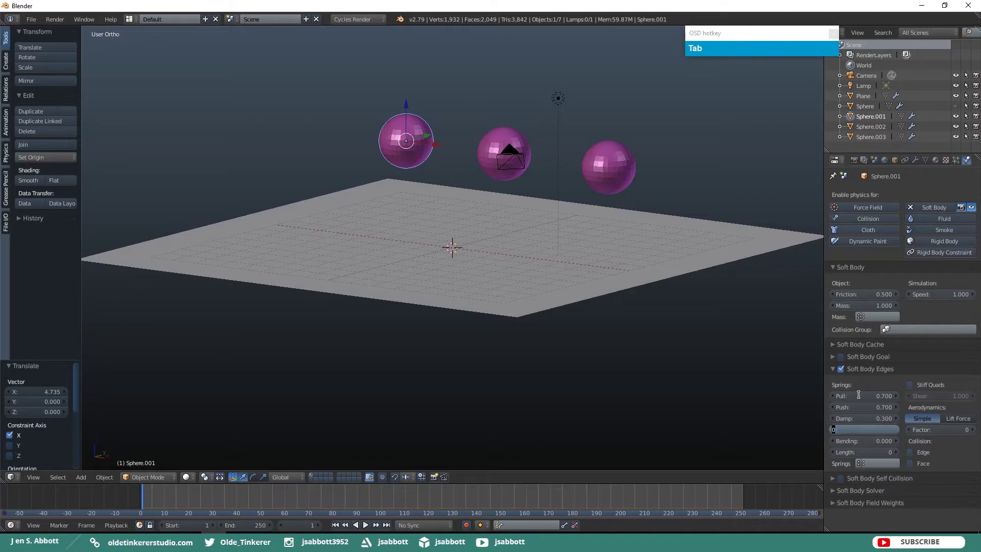
{"action": "key", "text": "KP_3"}
{"action": "key", "text": "KP_0"}
{"action": "key", "text": "Tab"}
{"action": "key", "text": "KP_8"}
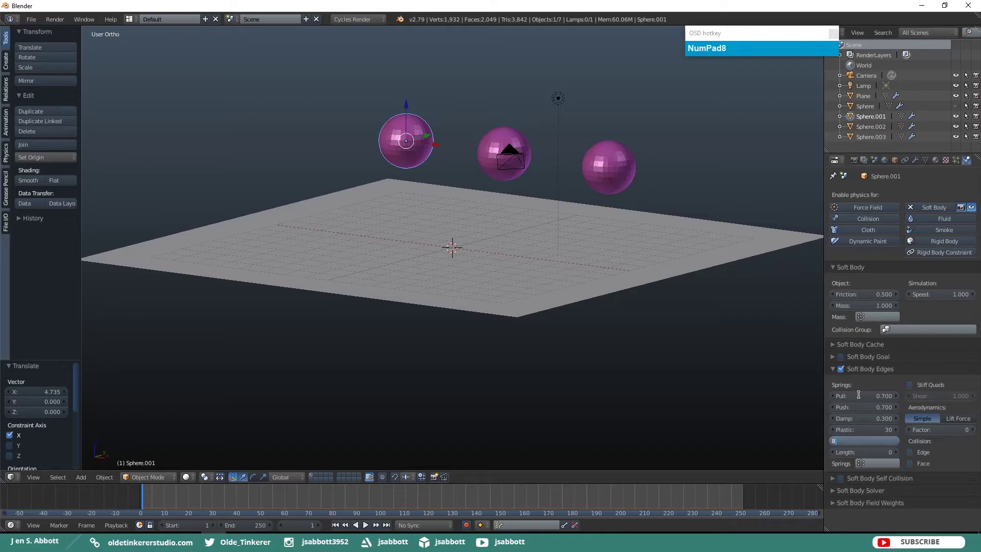
{"action": "key", "text": "Tab"}
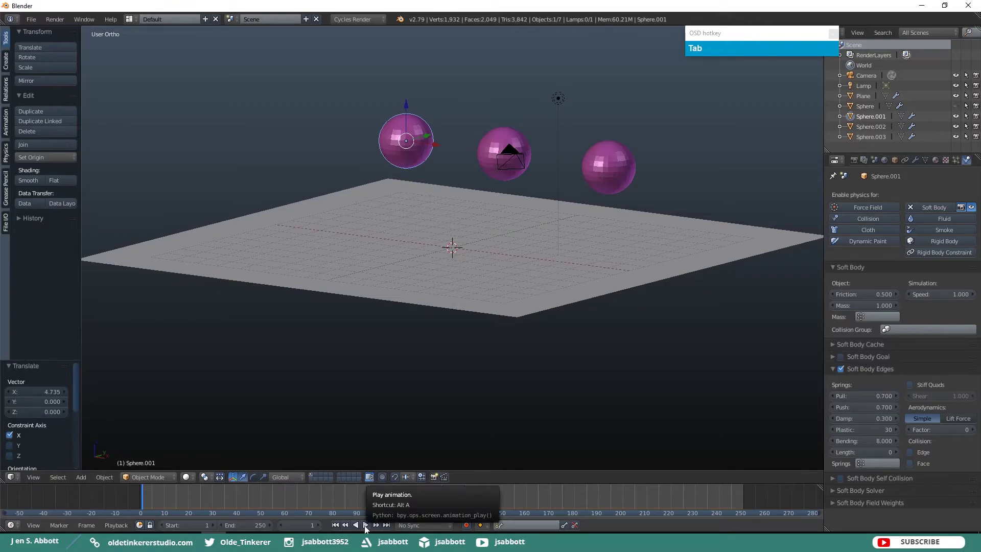
Play the second sphere's soft body drop onto the plane from the timeline.
{"action": "left_click_drag", "start_coordinate": [367, 531], "coordinate": [368, 531]}
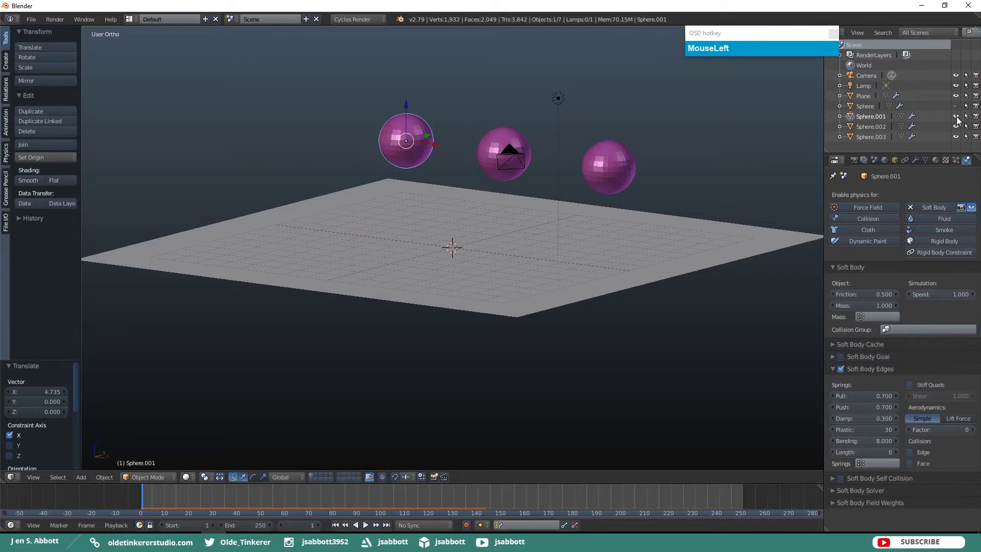
Select Sphere.002, disable Soft Body Goal and set edges Damp 0.3, Plastic 20, Bending 5.
{"action": "right_click", "coordinate": [500, 142]}
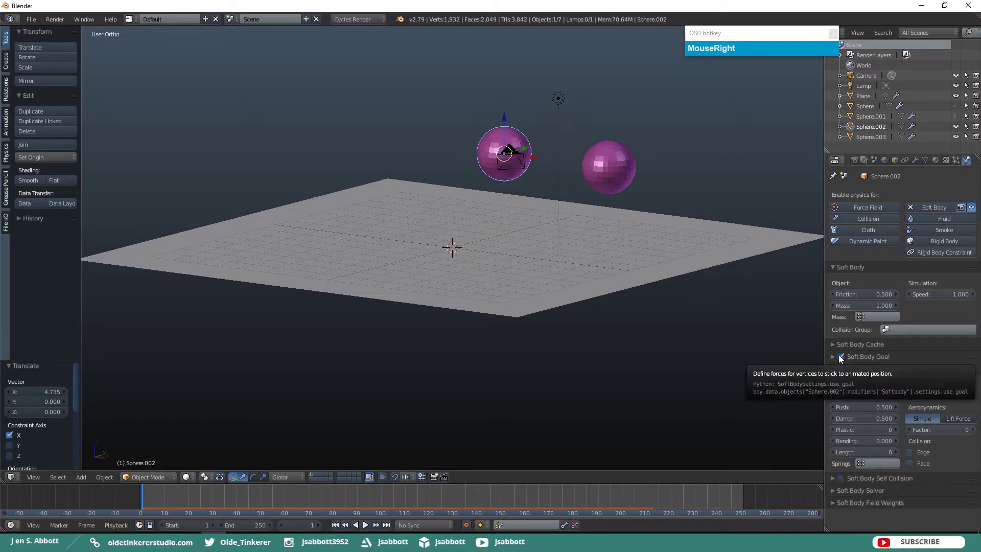
{"action": "left_click", "coordinate": [843, 360]}
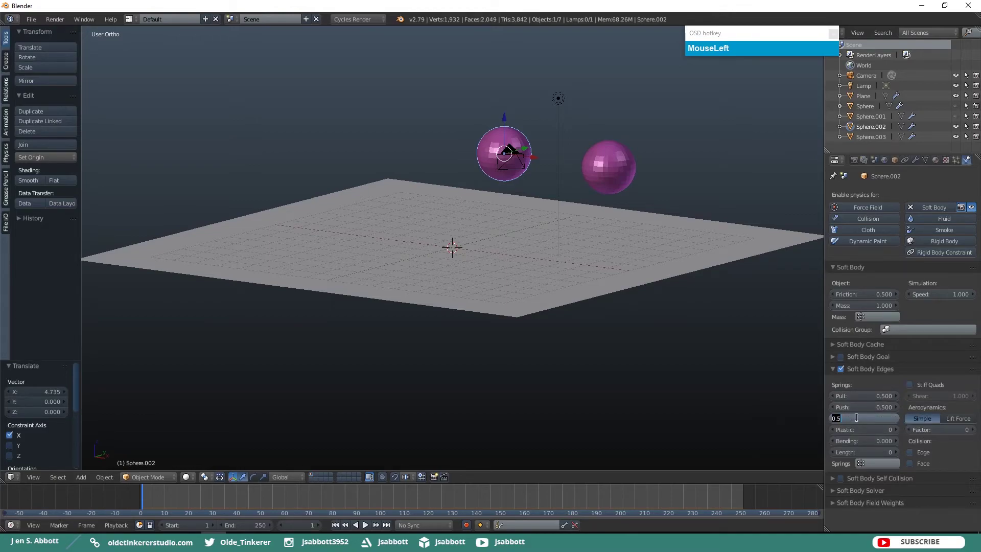
{"action": "key", "text": "KP_Decimal"}
{"action": "key", "text": "KP_3"}
{"action": "key", "text": "Tab"}
{"action": "key", "text": "KP_2"}
{"action": "key", "text": "Tab"}
{"action": "key", "text": "KP_5"}
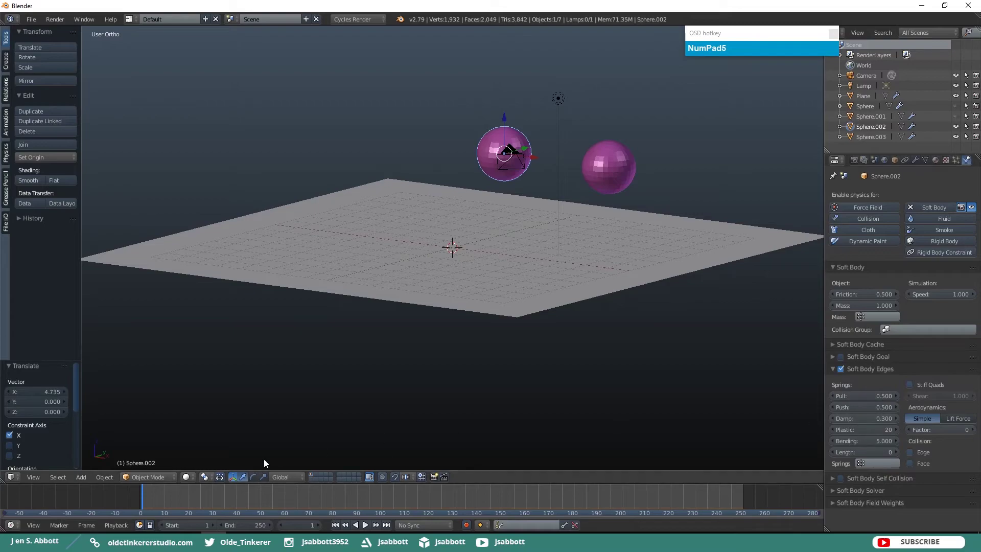
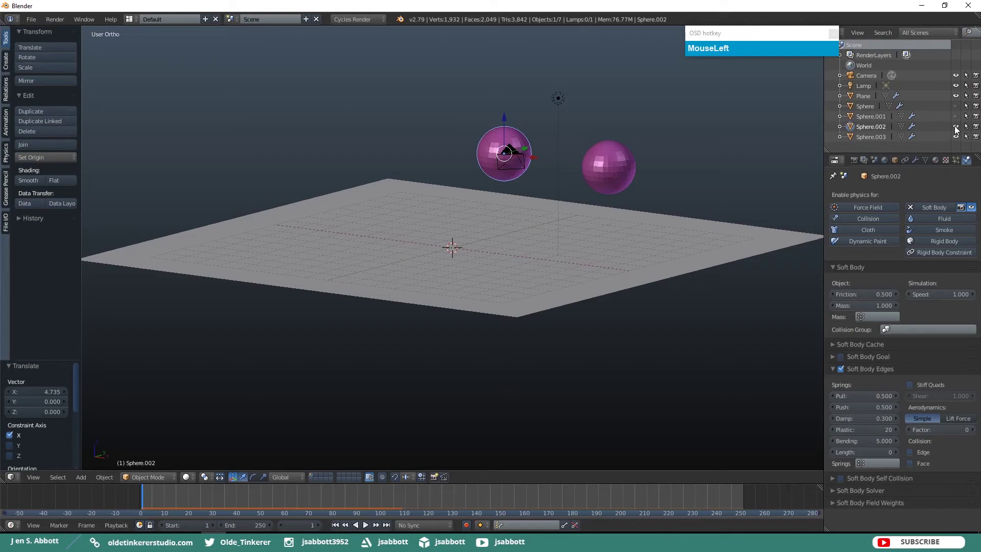
Select Sphere.003, disable Soft Body Goal and set edge Pull and Push to 0.3.
{"action": "right_click", "coordinate": [612, 157]}
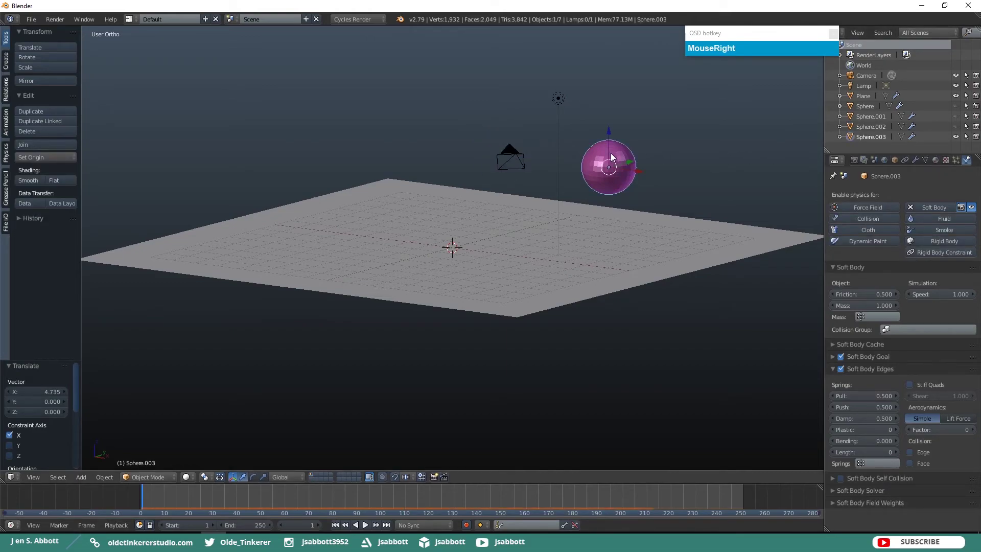
{"action": "left_click", "coordinate": [841, 359]}
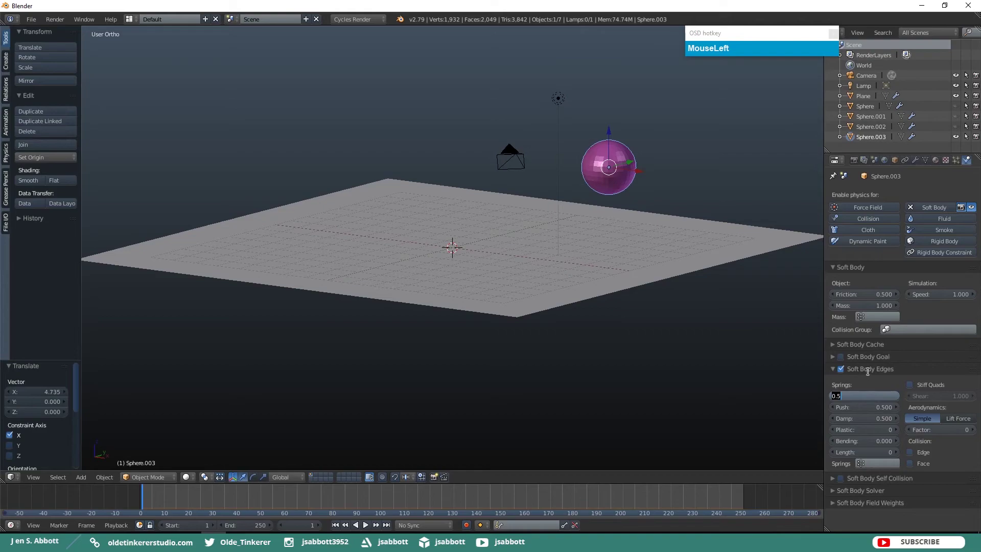
{"action": "key", "text": "KP_Decimal"}
{"action": "key", "text": "KP_3"}
{"action": "key", "text": "Tab"}
{"action": "key", "text": "KP_Decimal"}
{"action": "key", "text": "KP_3"}
Set the fourth sphere's edge Damp to 0.2 and Plastic to 10.
{"action": "key", "text": "Tab"}
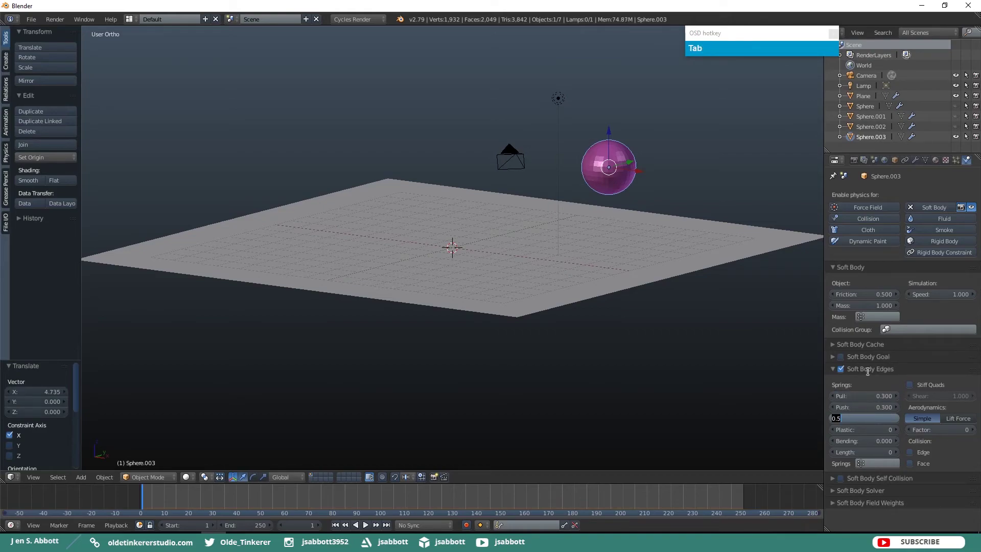
{"action": "key", "text": "KP_Decimal"}
{"action": "key", "text": "KP_2"}
{"action": "key", "text": "Tab"}
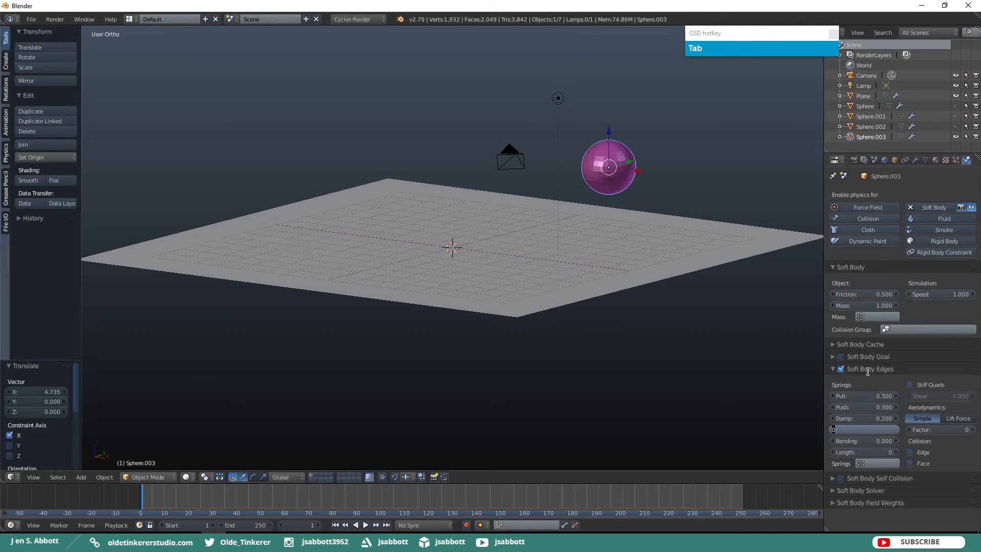
{"action": "key", "text": "KP_1"}
{"action": "key", "text": "KP_0"}
Set Bending to 2 and play the animation so the fourth sphere drops onto the plane.
{"action": "key", "text": "Tab"}
{"action": "key", "text": "KP_2"}
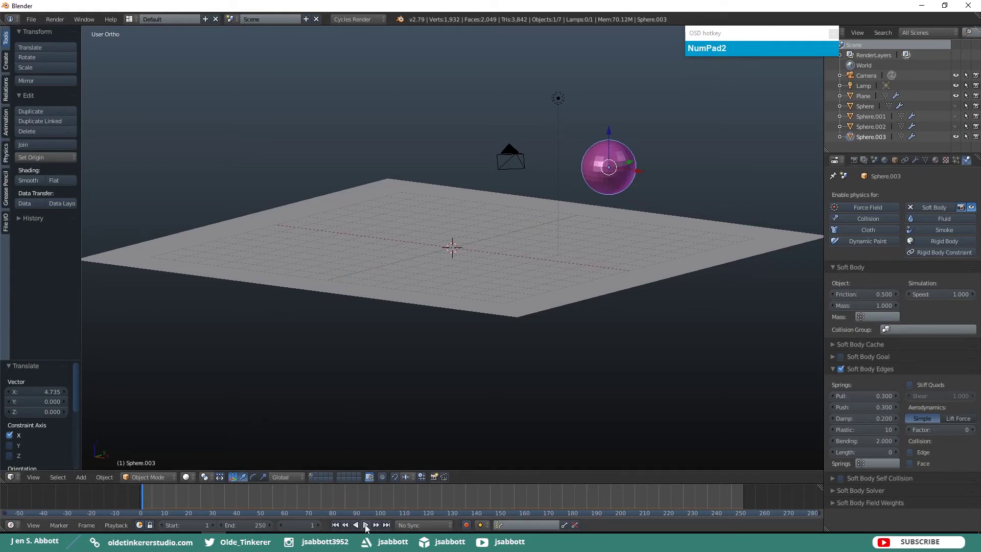
{"action": "left_click", "coordinate": [368, 530]}
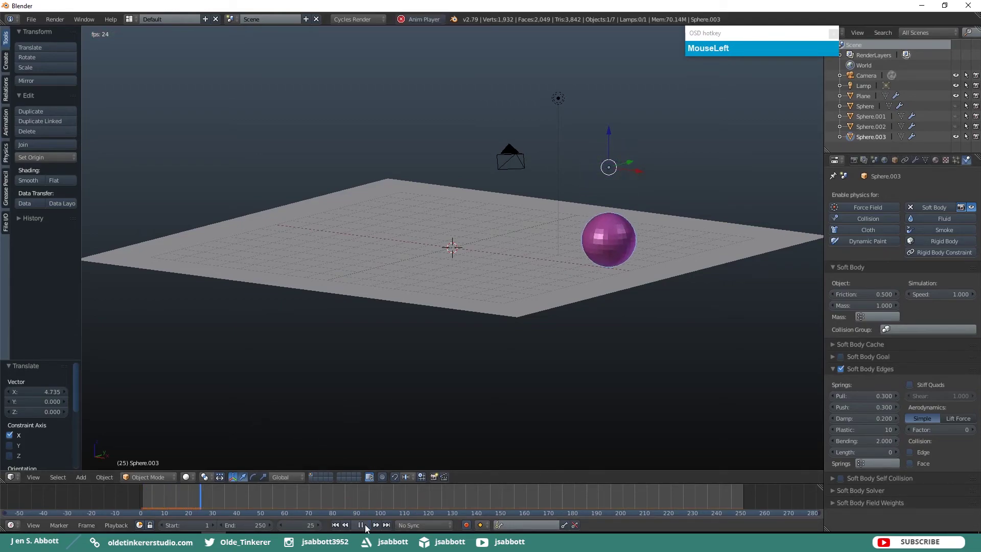